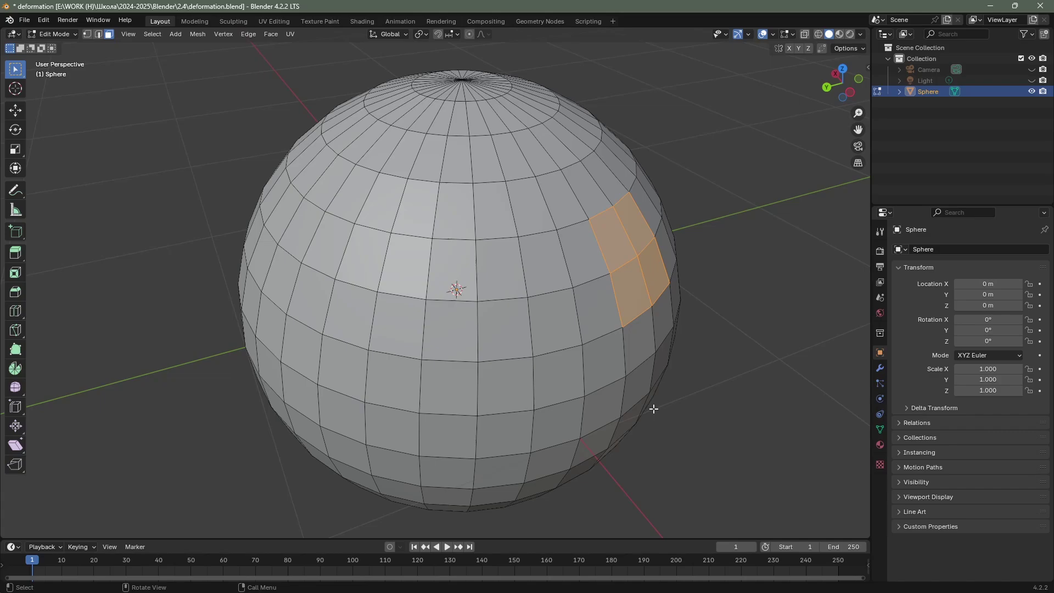
- Leave edit mode, delete the sphere and add a new cube mesh to the scene
middle_click(635, 365)
middle_click(601, 364)
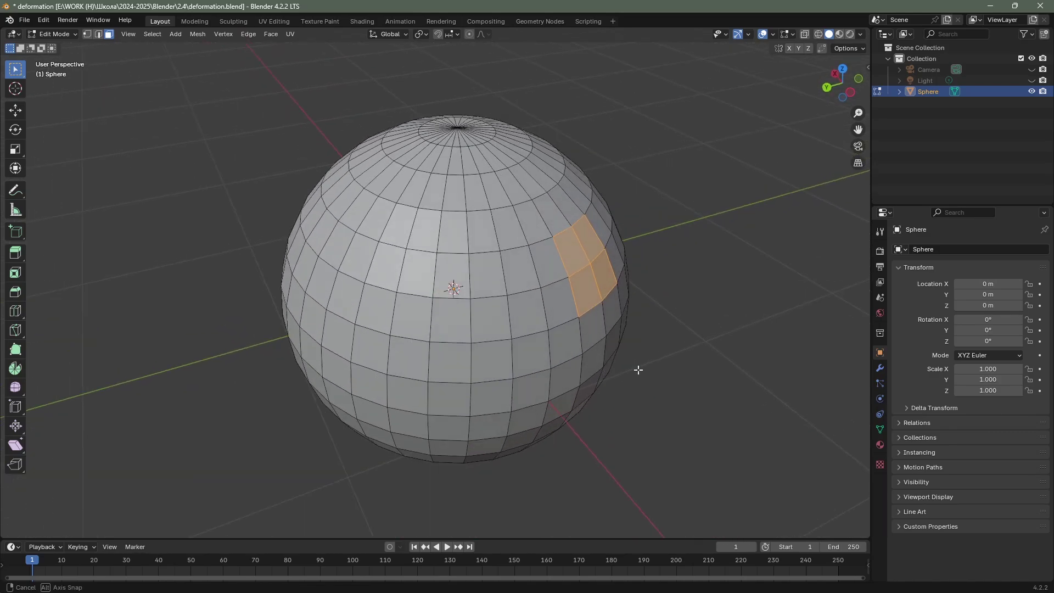
left_click_drag(637, 366, 599, 348)
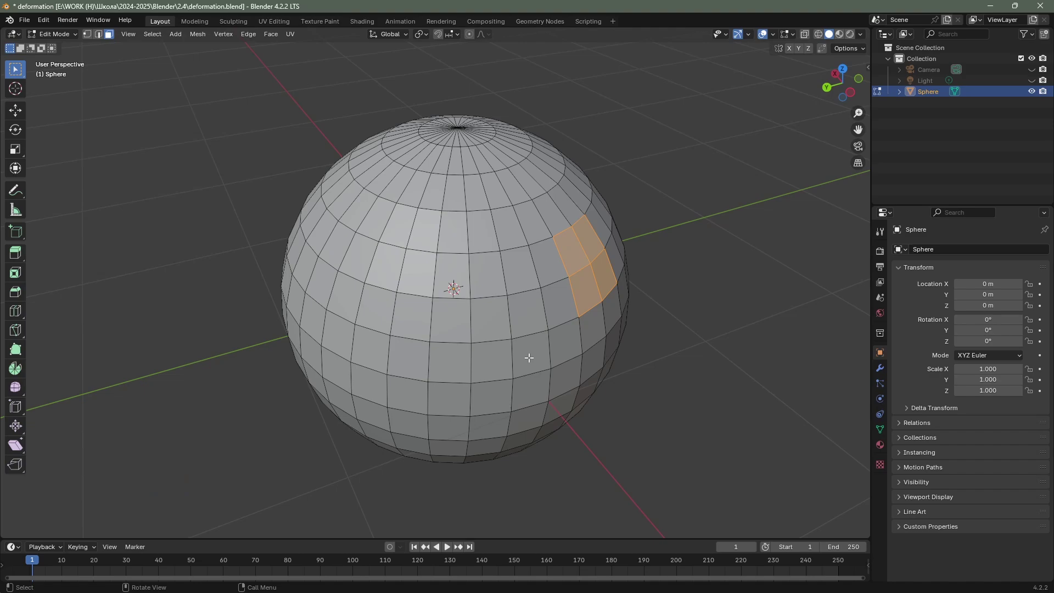
key("Tab")
key("Delete")
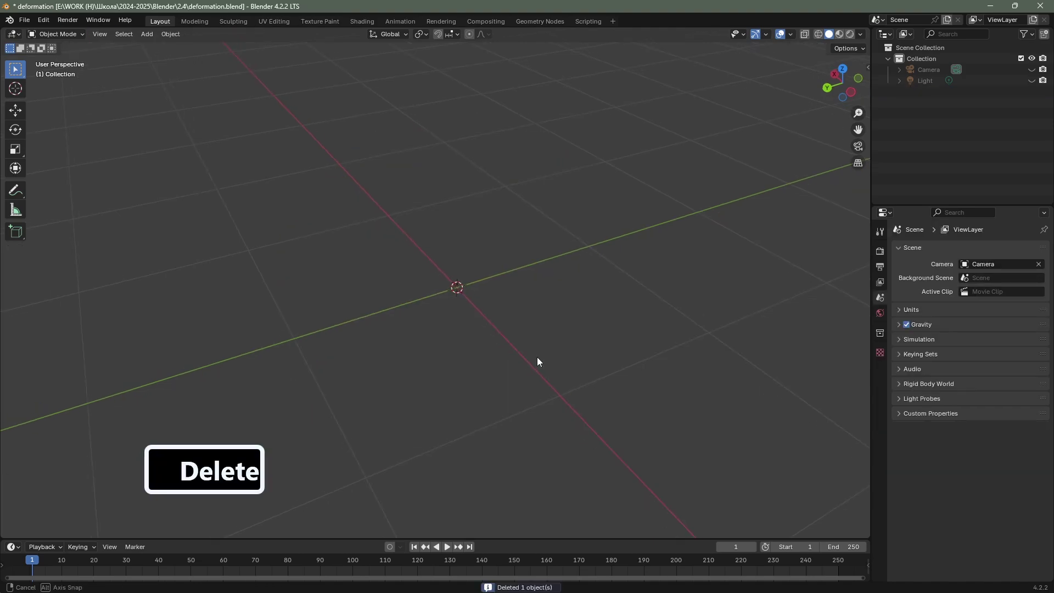
left_click_drag(540, 362, 540, 361)
key("a")
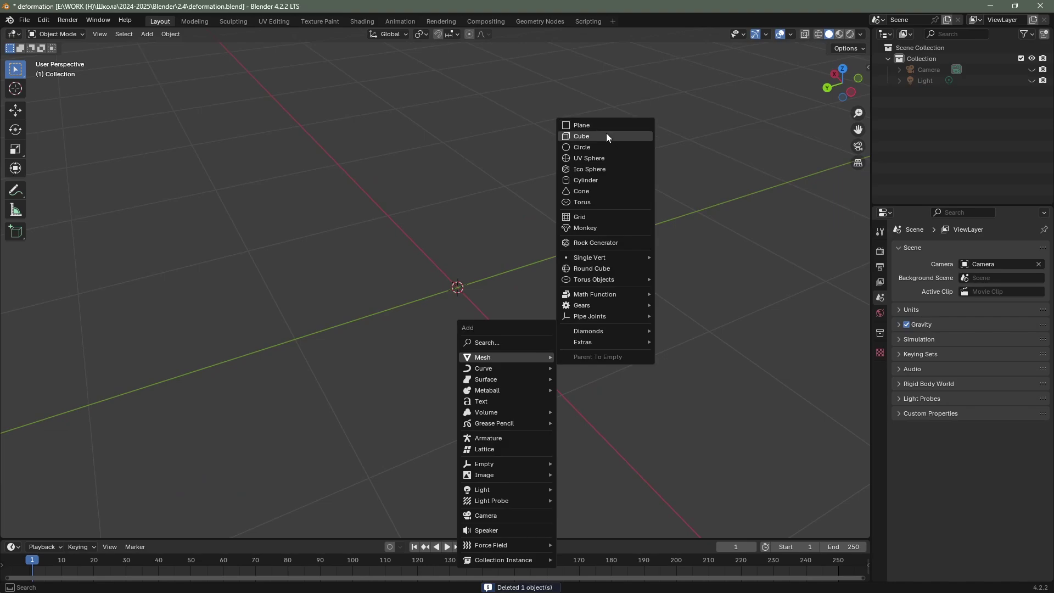
left_click(605, 142)
- Orbit to frame the cube and switch it into Edit Mode from the mode dropdown
middle_click(474, 320)
middle_click(480, 324)
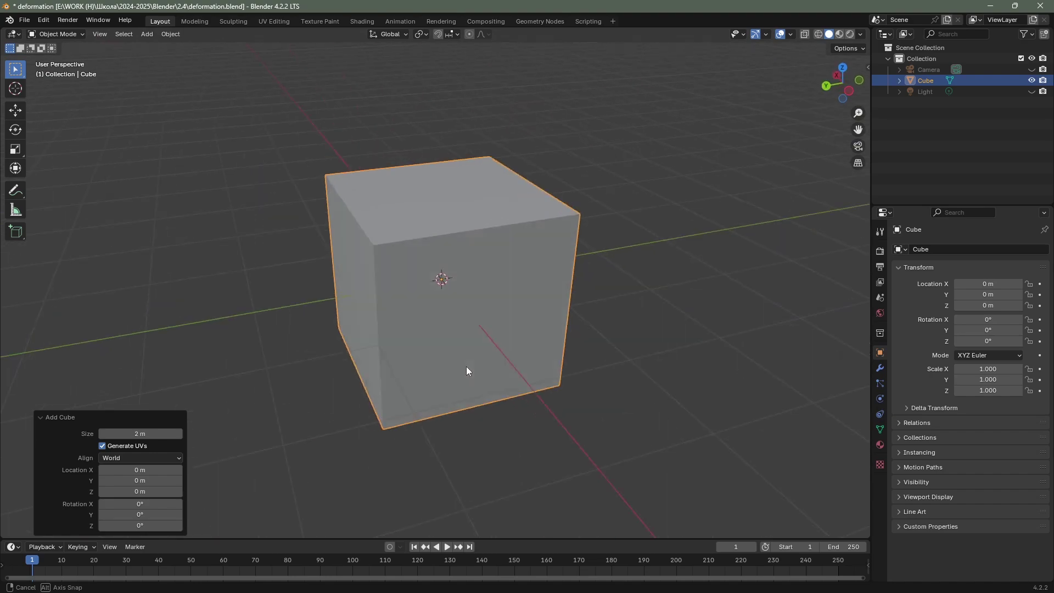
left_click_drag(505, 369, 475, 337)
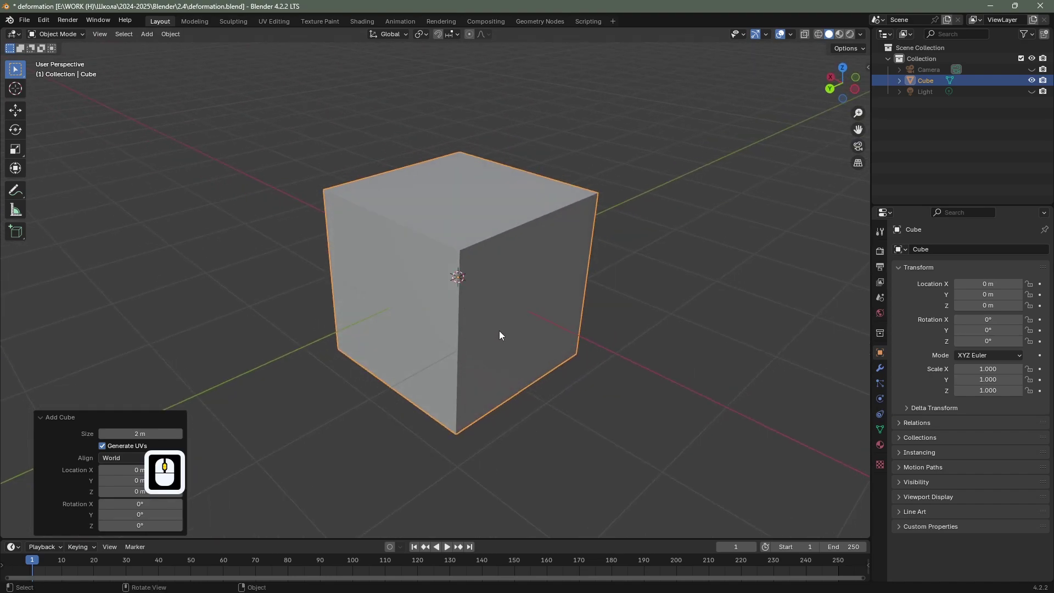
middle_click(489, 337)
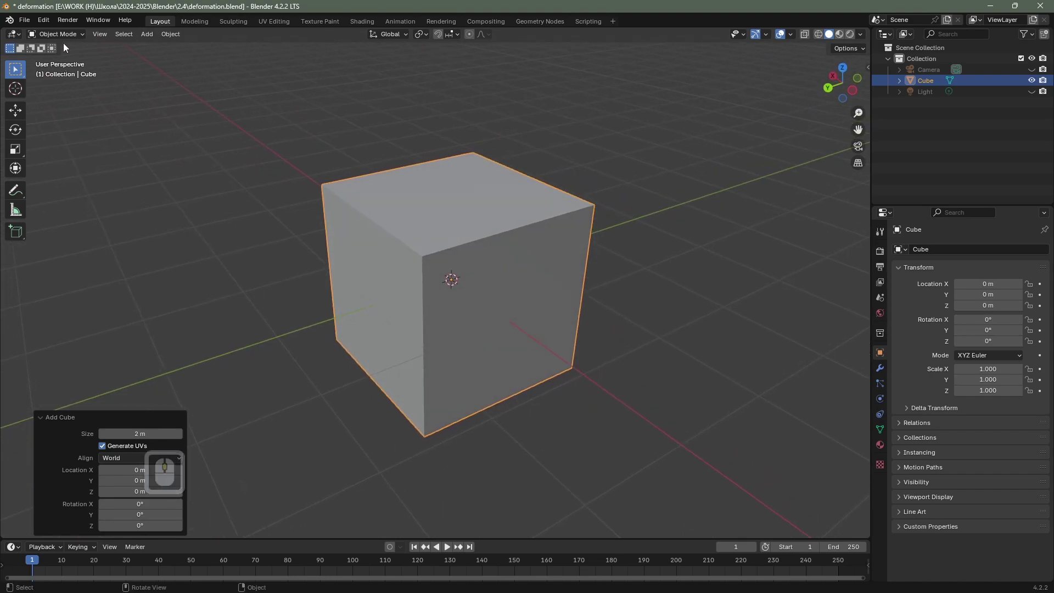
left_click(82, 36)
left_click(60, 52)
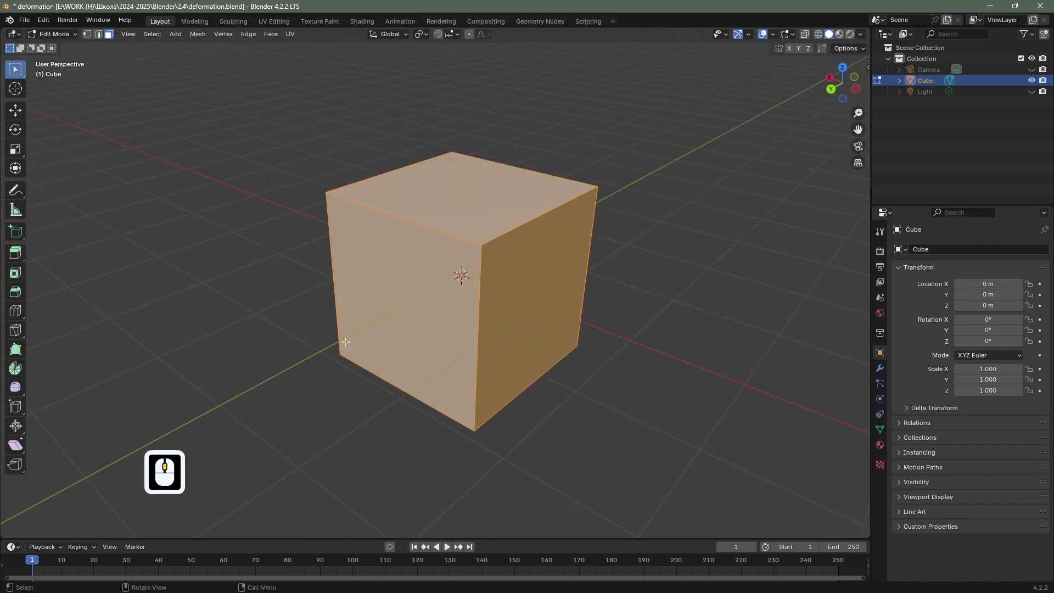
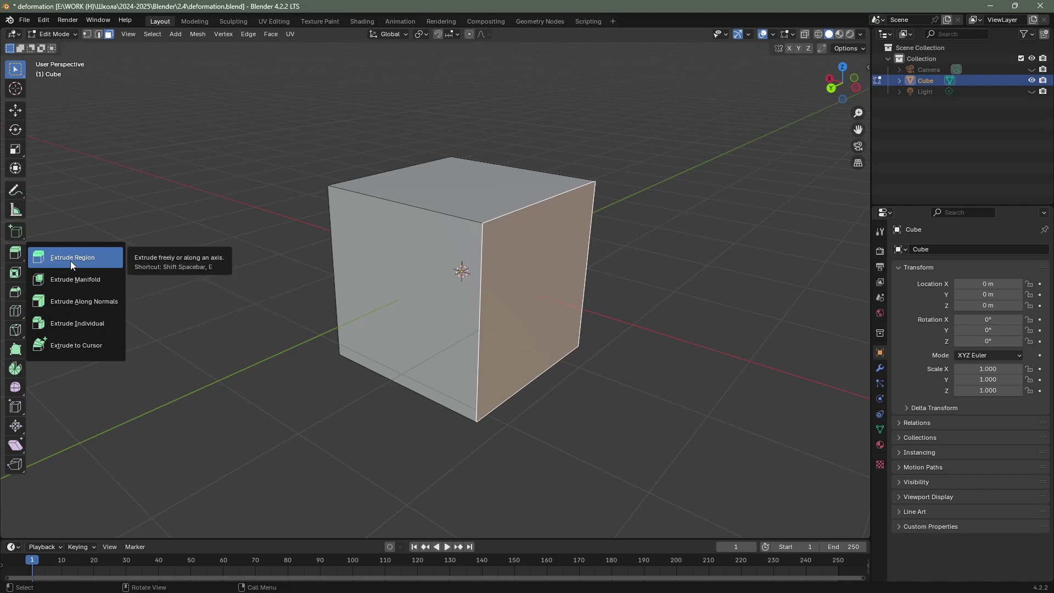
- Activate Extrude Region and pull a side face of the cube out into a new block
left_click_drag(69, 258, 247, 399)
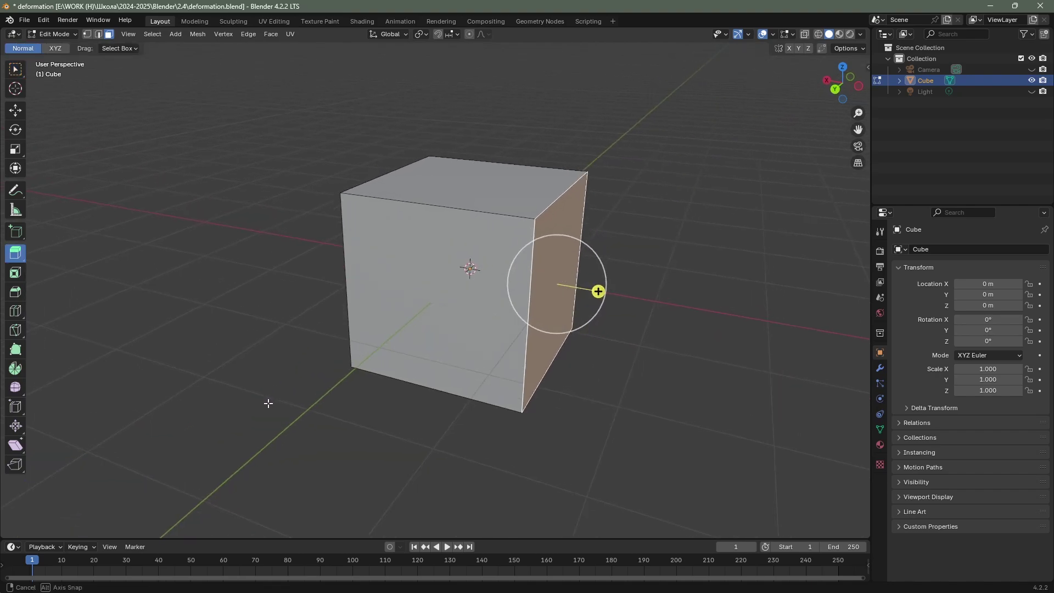
left_click_drag(267, 400, 553, 397)
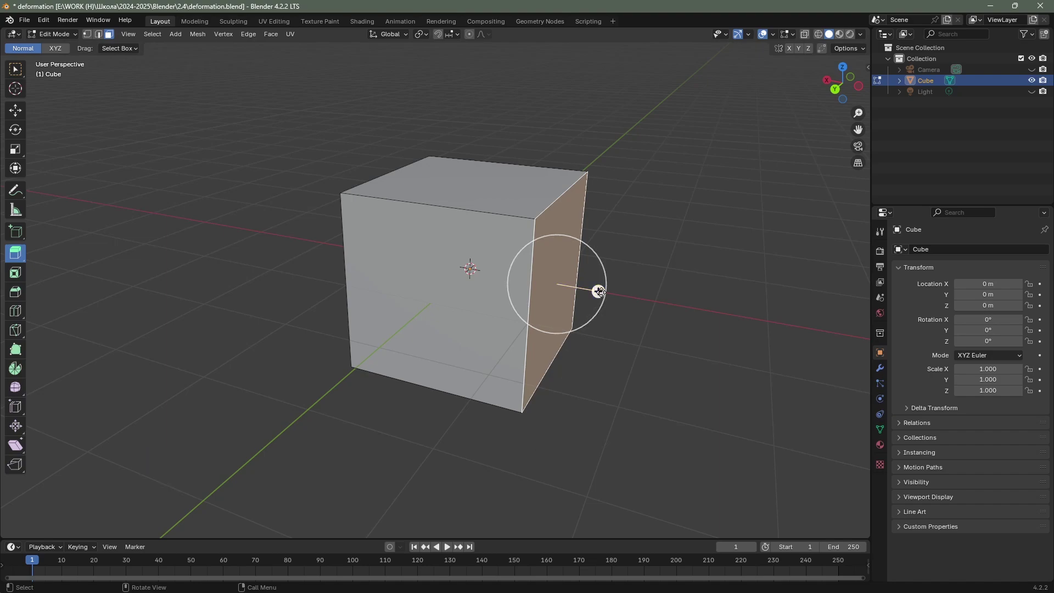
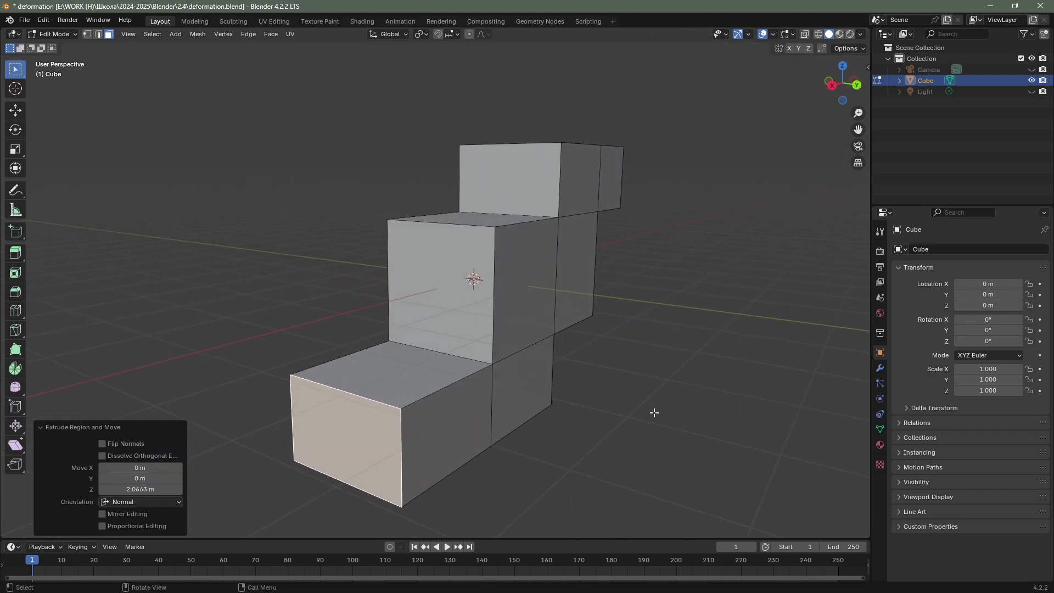
- Switch to Extrude Along Normals via Alt+E and push faces outward twice, confirming each offset
key("alt+e")
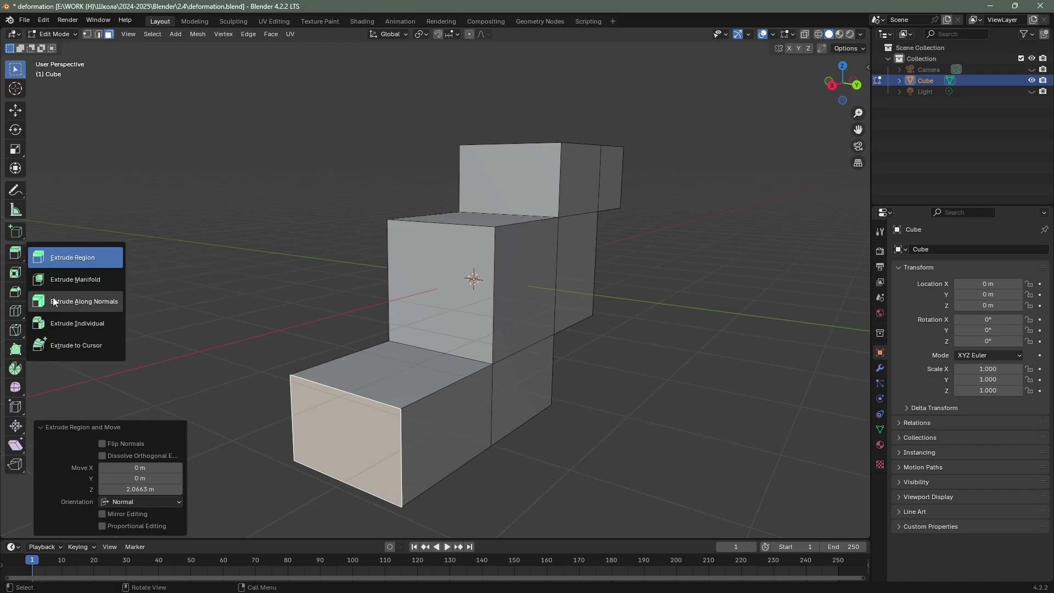
left_click(87, 300)
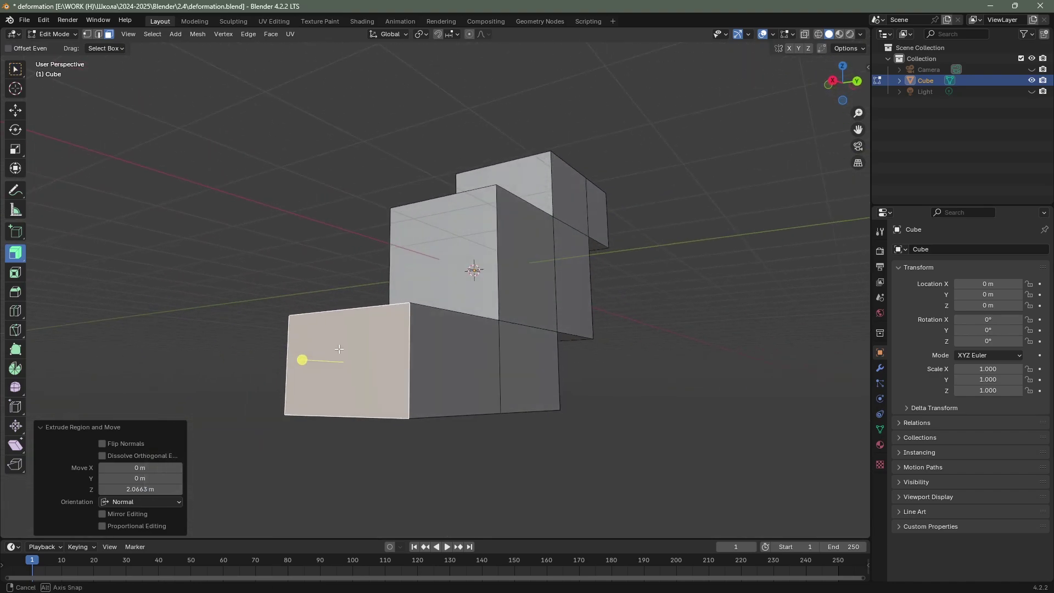
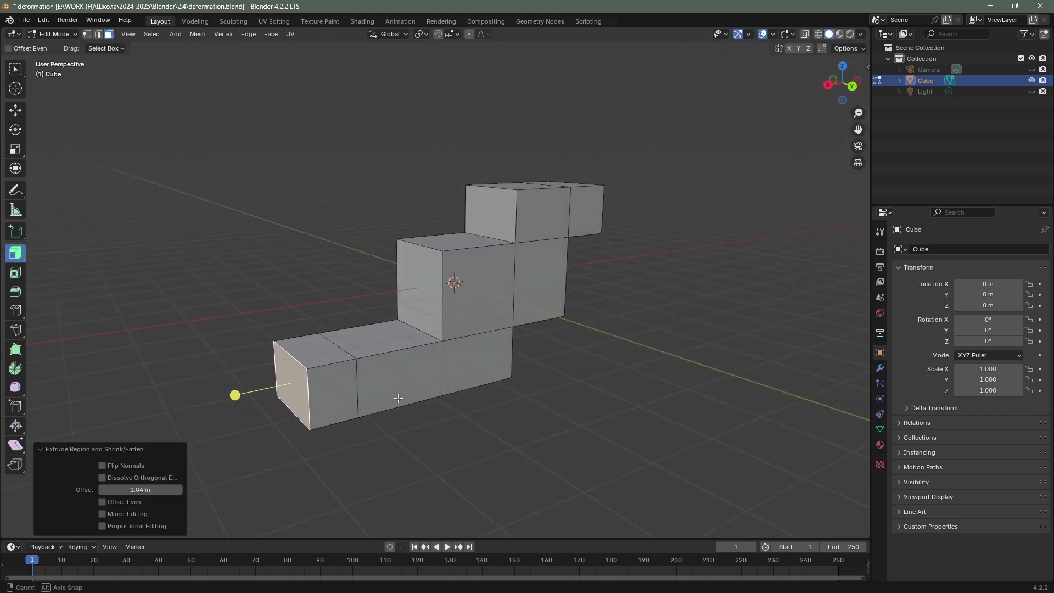
left_click_drag(397, 395, 387, 338)
left_click(387, 339)
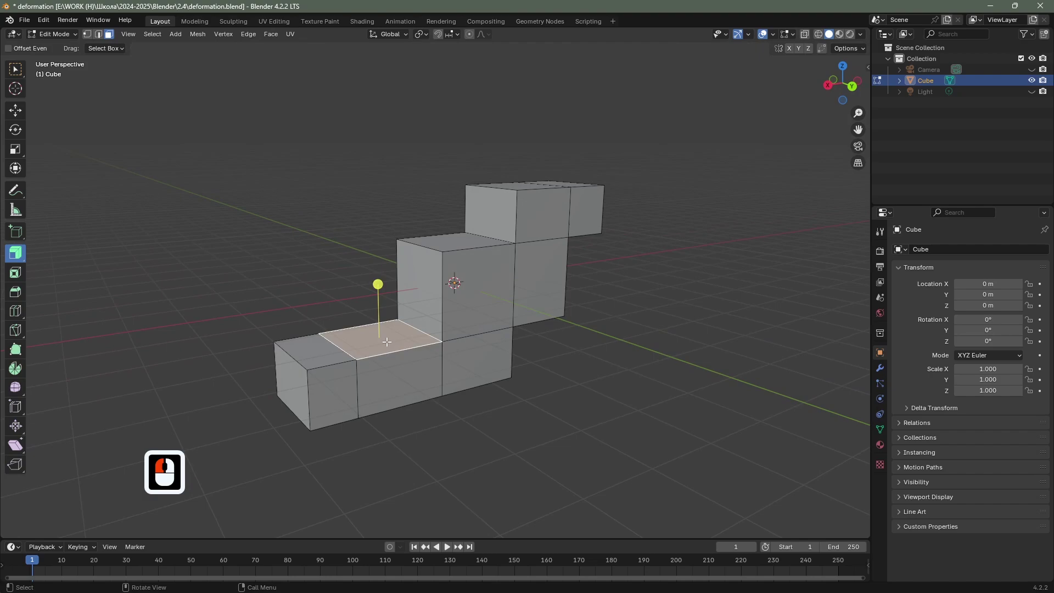
left_click(421, 296)
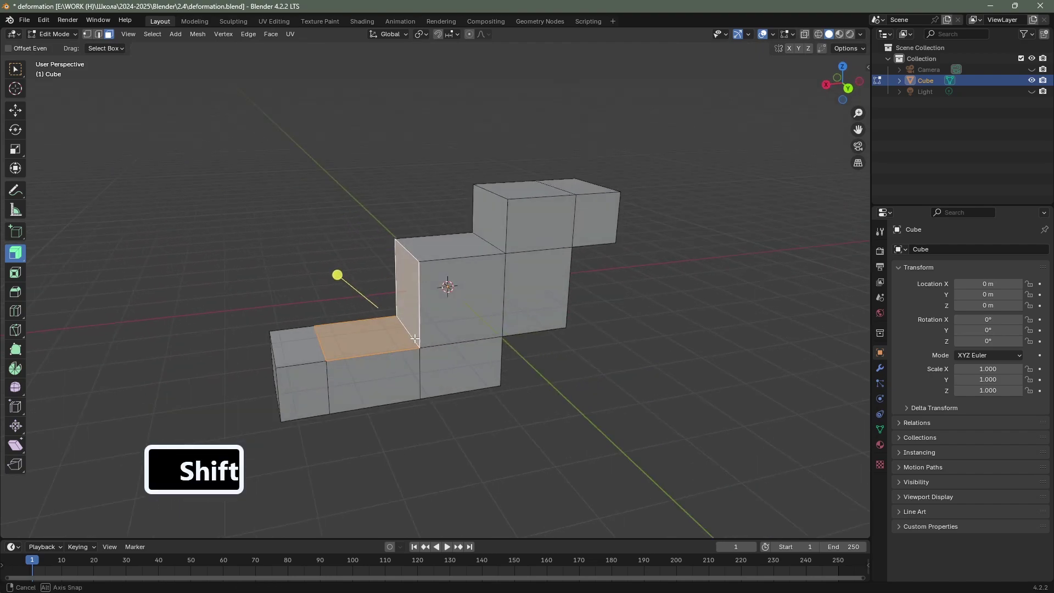
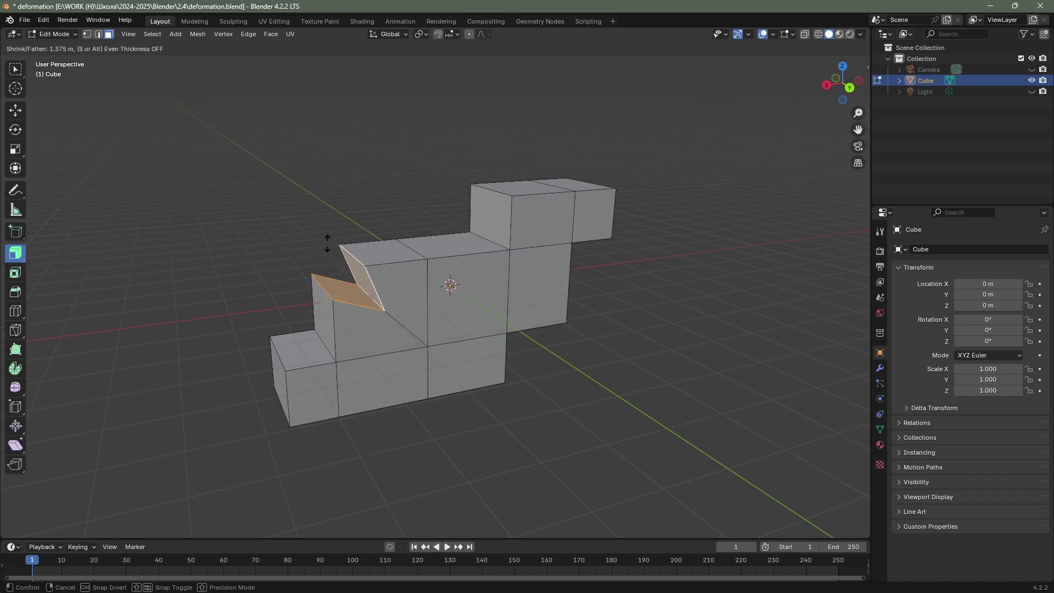
left_click_drag(326, 240, 68, 492)
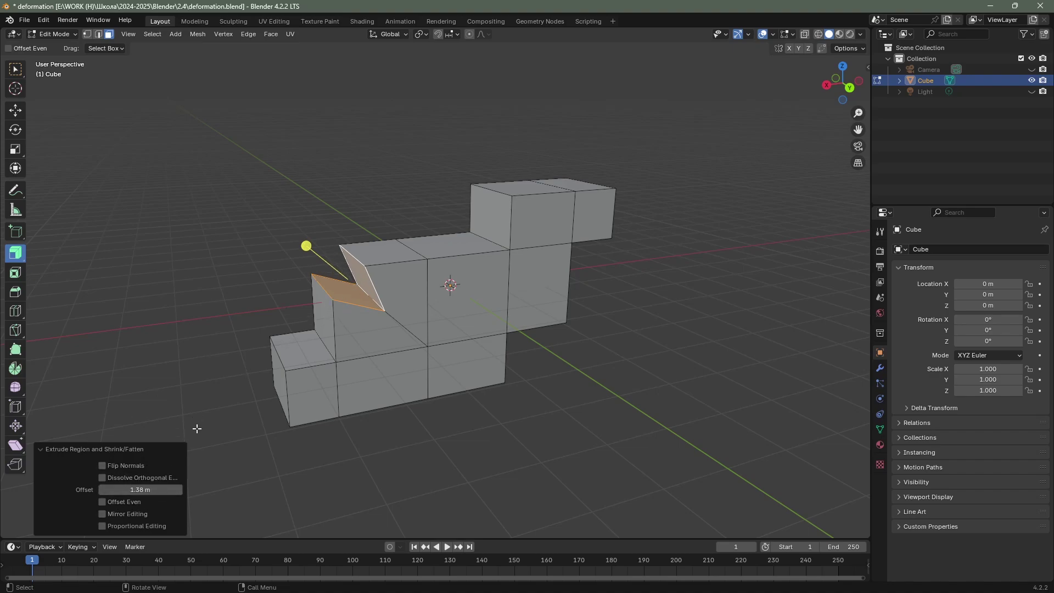
left_click(107, 507)
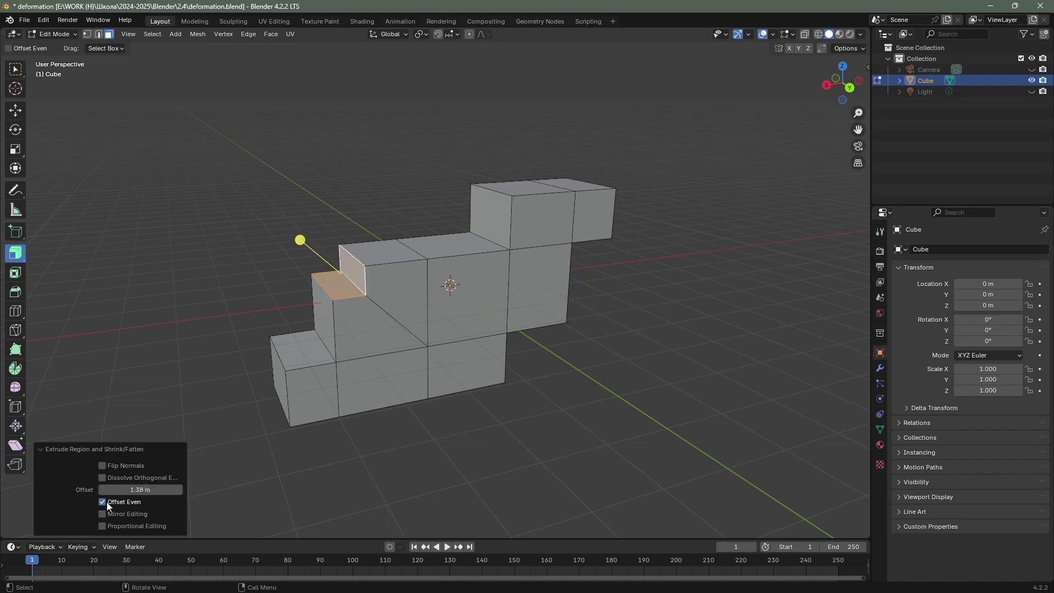
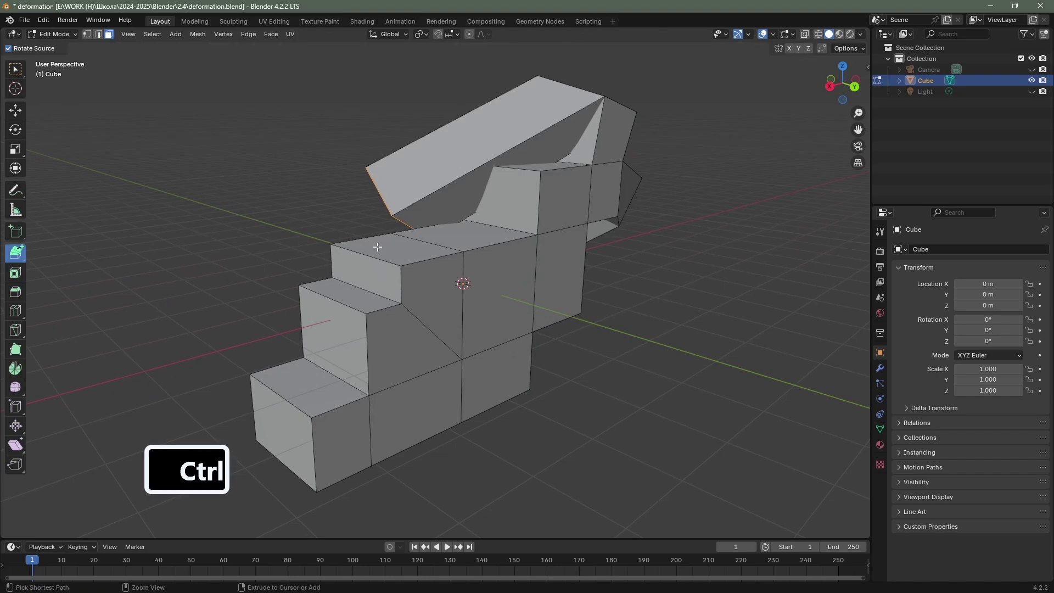
- Undo the last extrusion and adjust the view of the branching shape
key("ctrl+z")
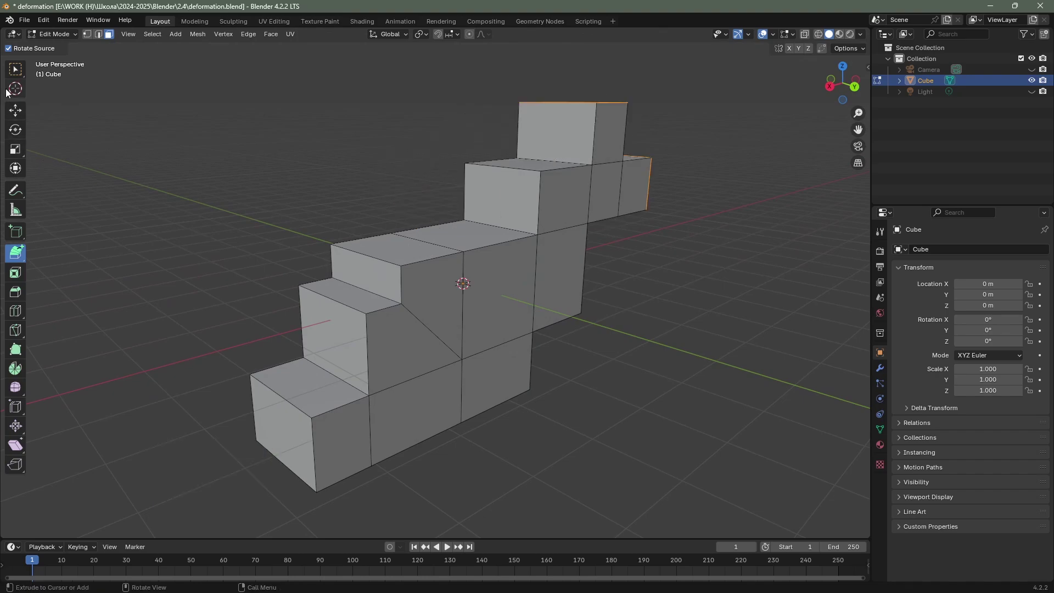
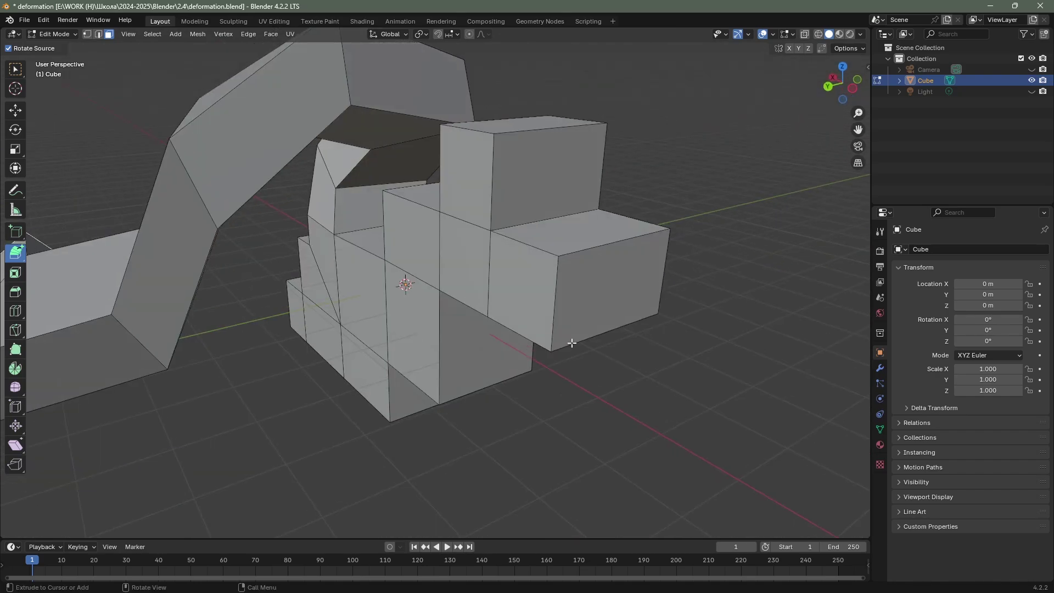
middle_click(498, 295)
- Orbit around the fresh cube, enter Edit Mode and bring up the mesh menu to subdivide it
middle_click(497, 295)
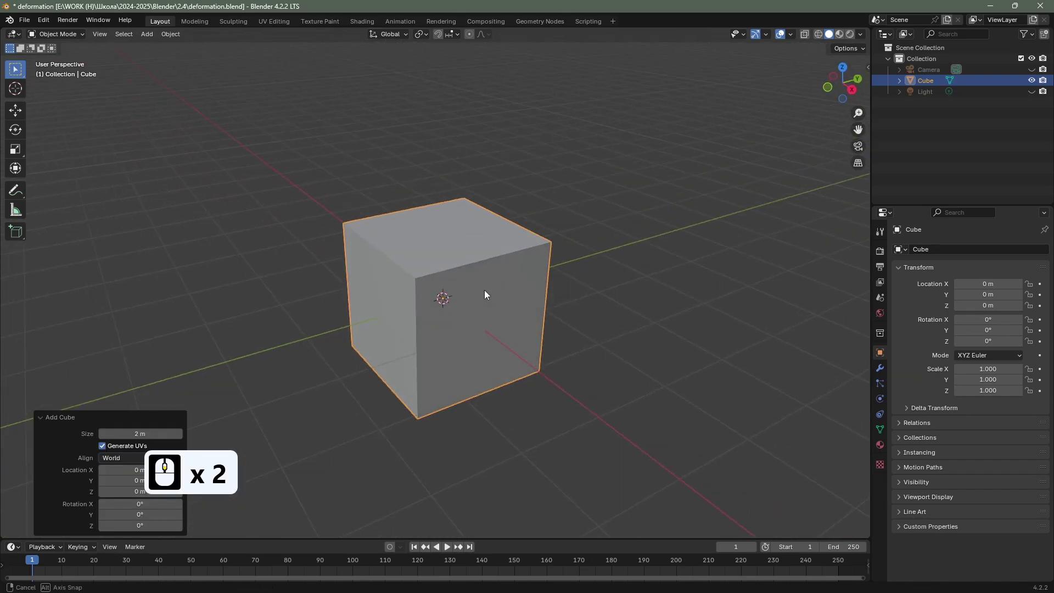
left_click_drag(513, 290, 455, 307)
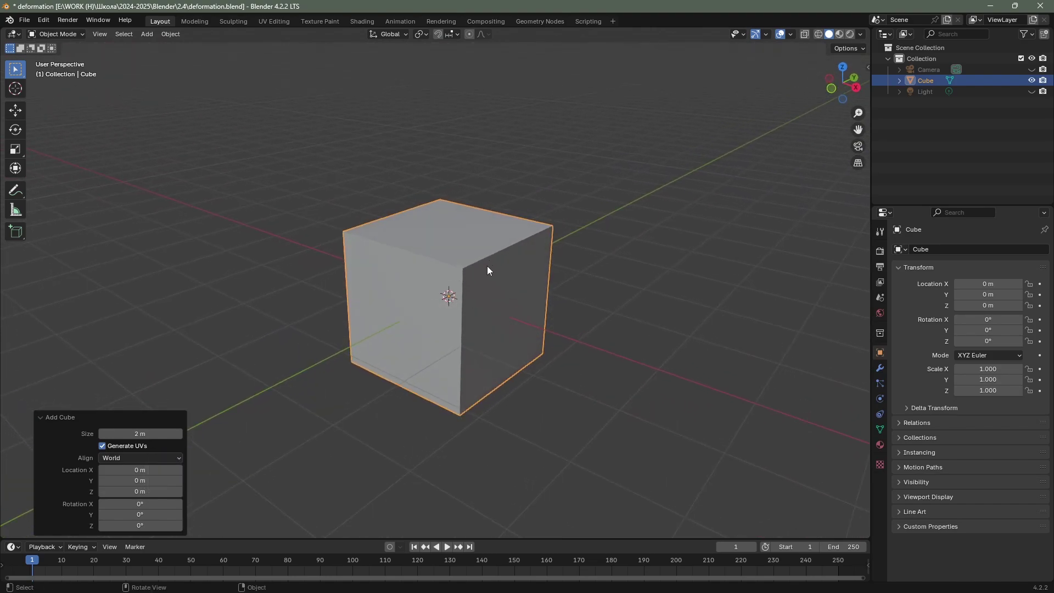
left_click_drag(517, 271, 478, 266)
left_click_drag(478, 266, 482, 266)
key("Tab")
left_click_drag(470, 266, 474, 305)
right_click(474, 304)
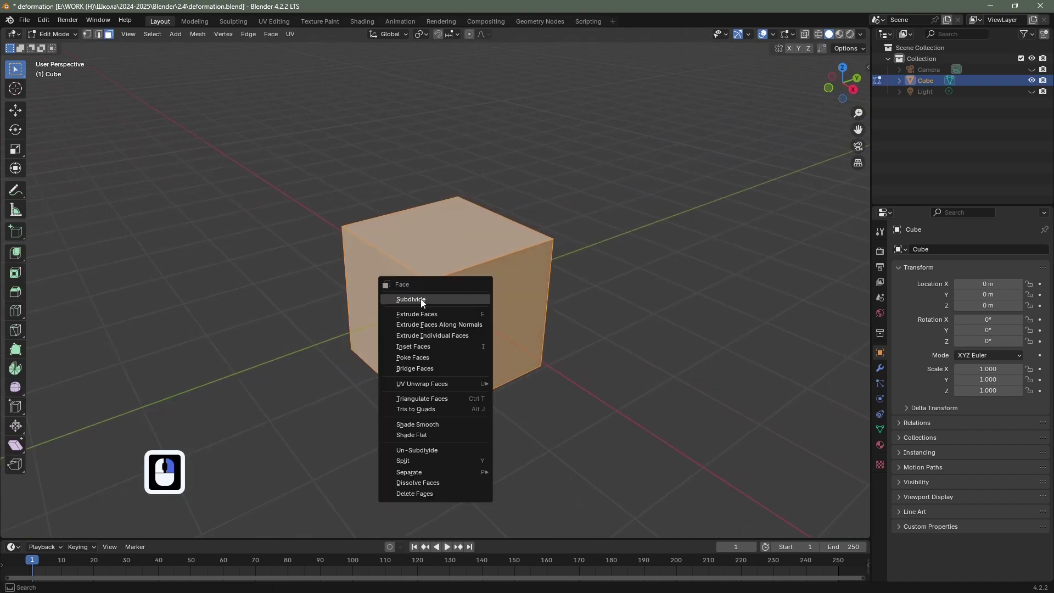
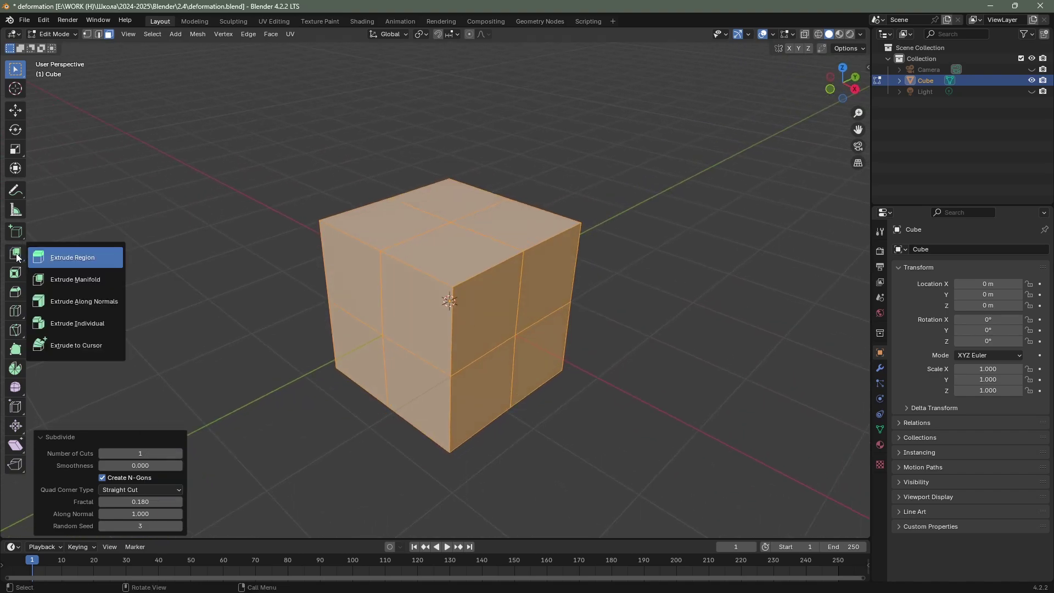
- Extrude a top face of the subdivided cube into a slanted block, select its end face and return to plain selection
left_click(50, 255)
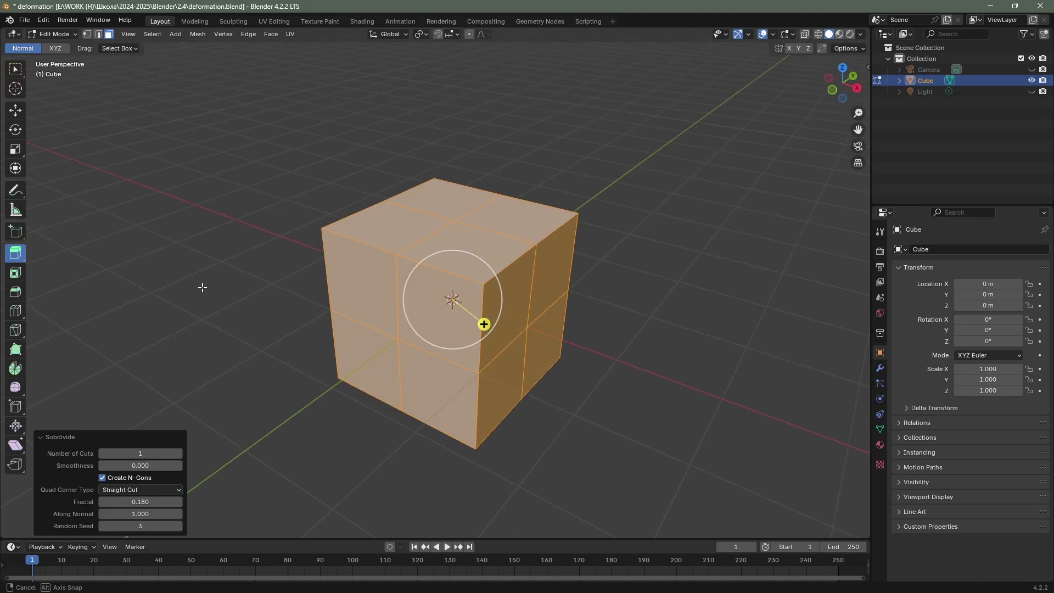
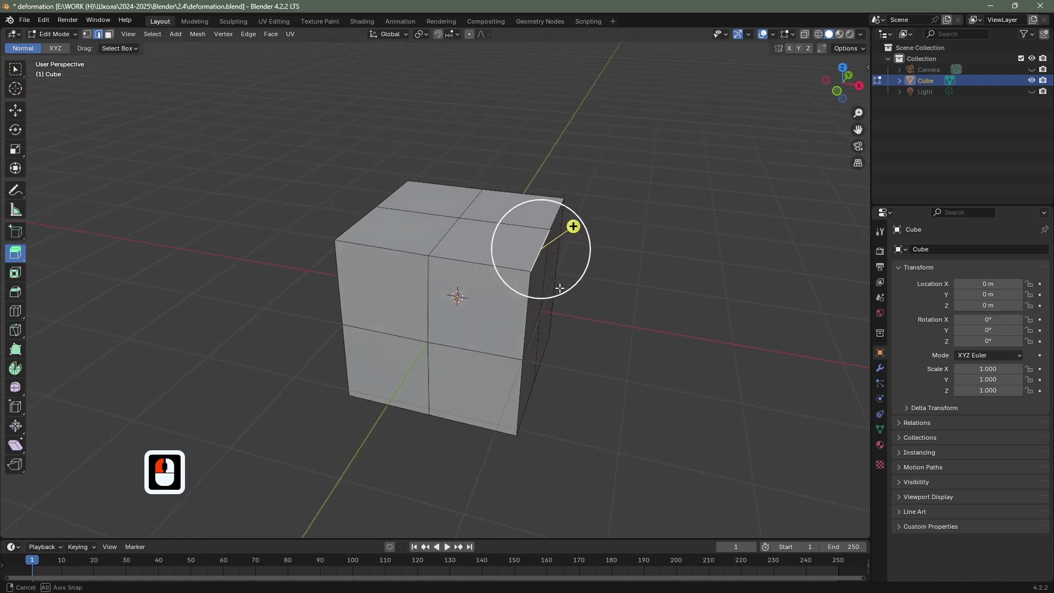
middle_click(570, 290)
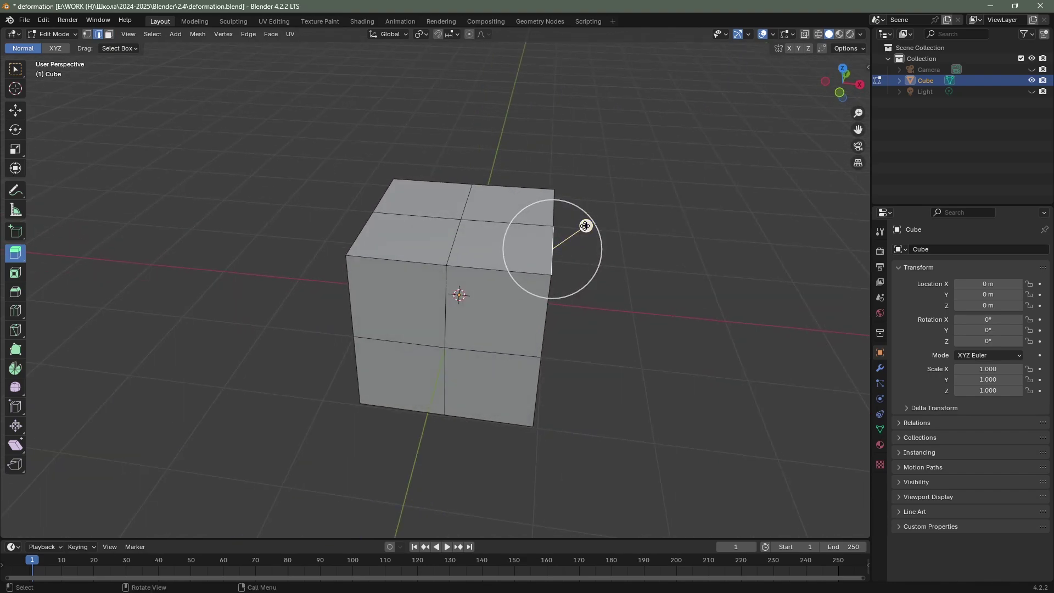
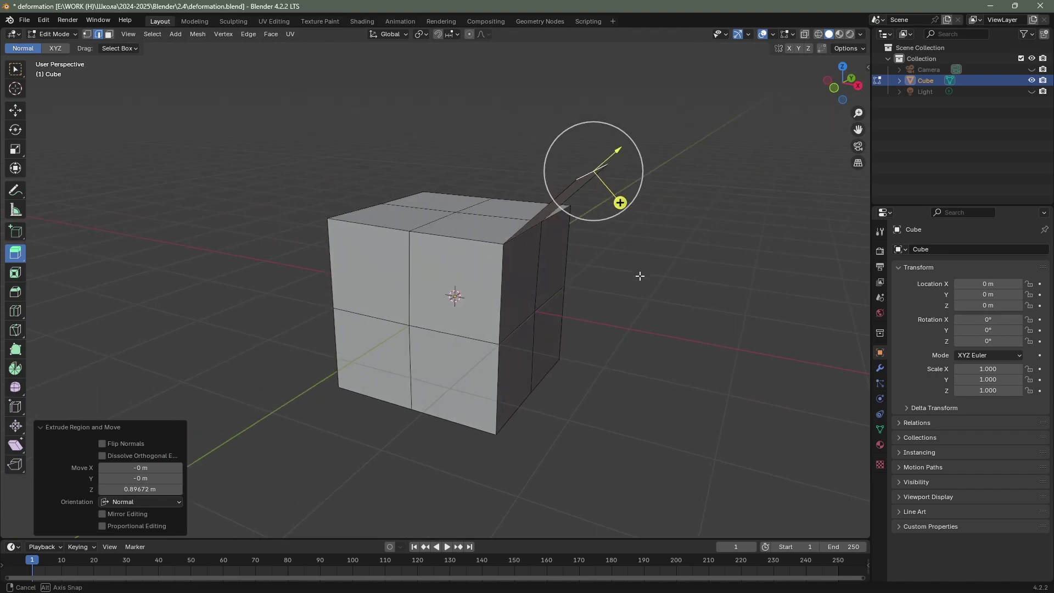
left_click_drag(641, 275, 614, 274)
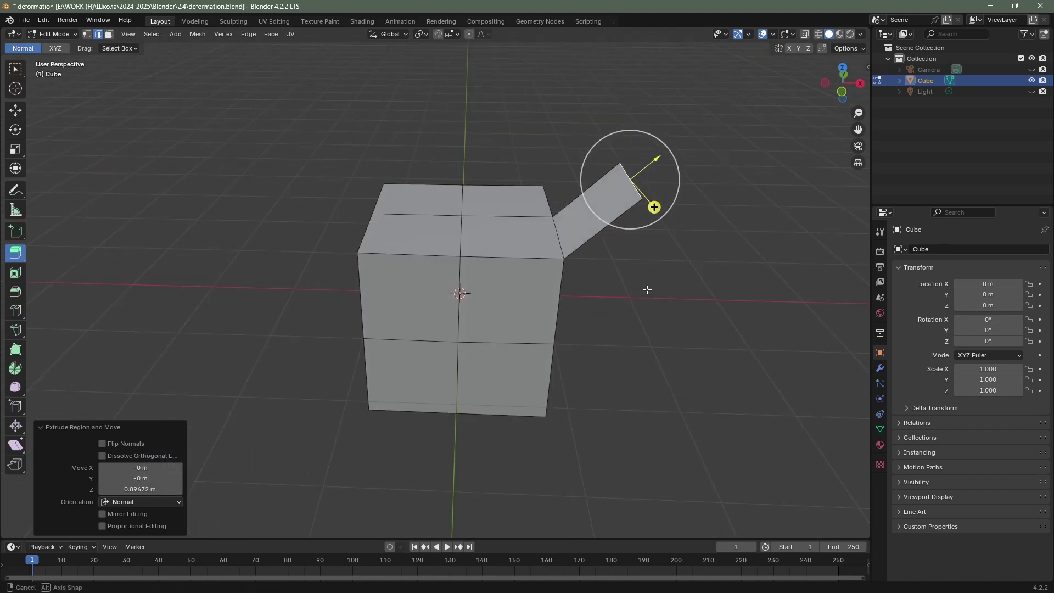
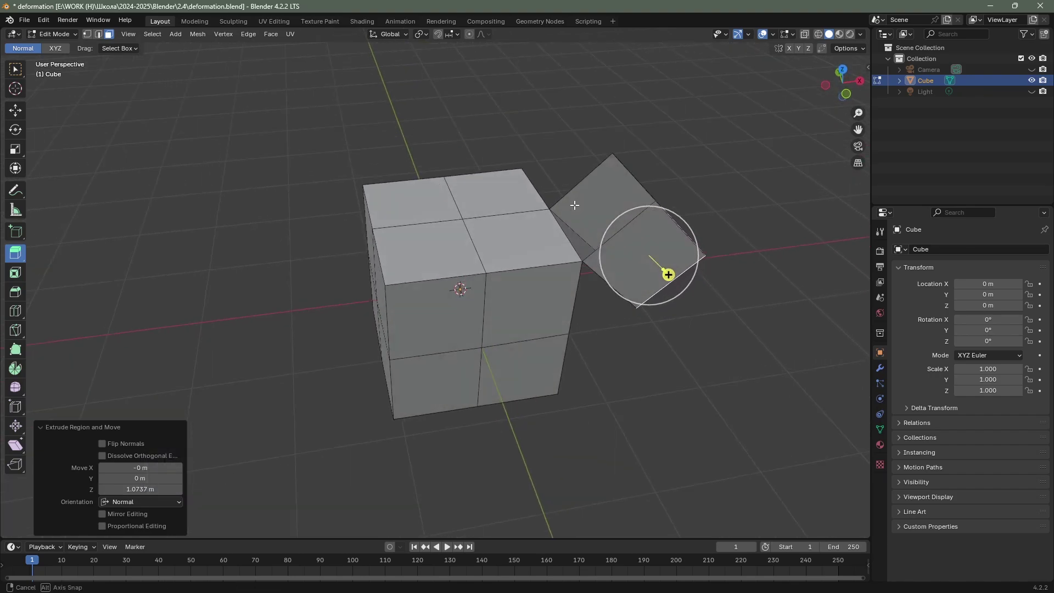
middle_click(567, 196)
left_click(103, 40)
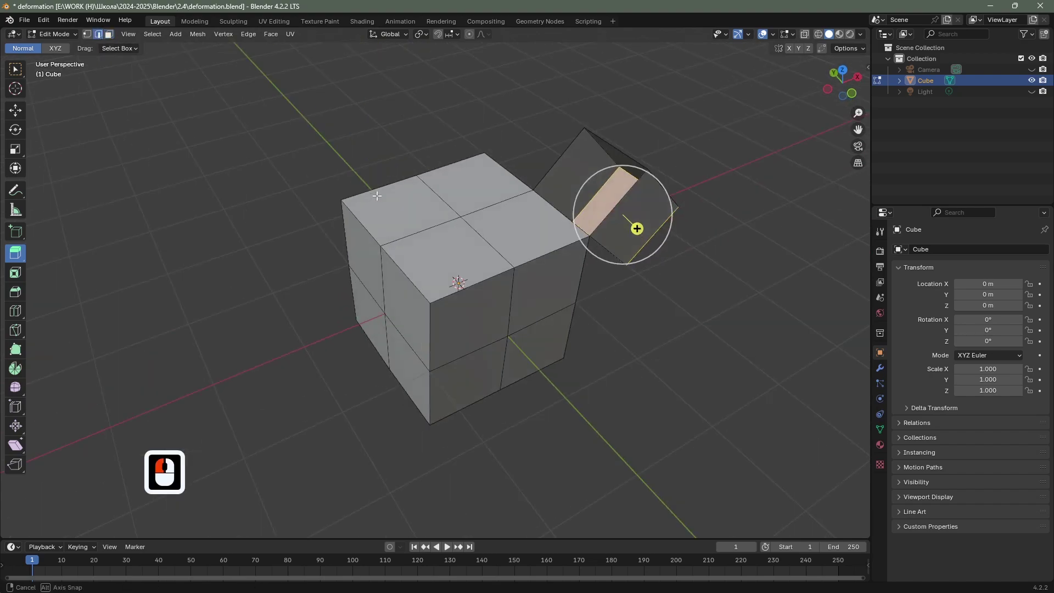
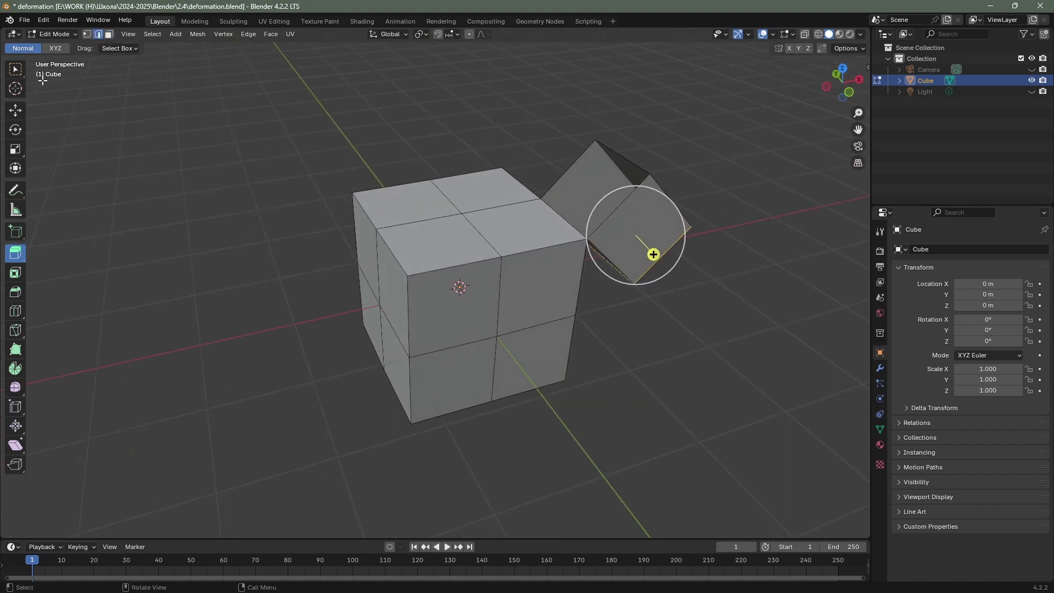
left_click(20, 74)
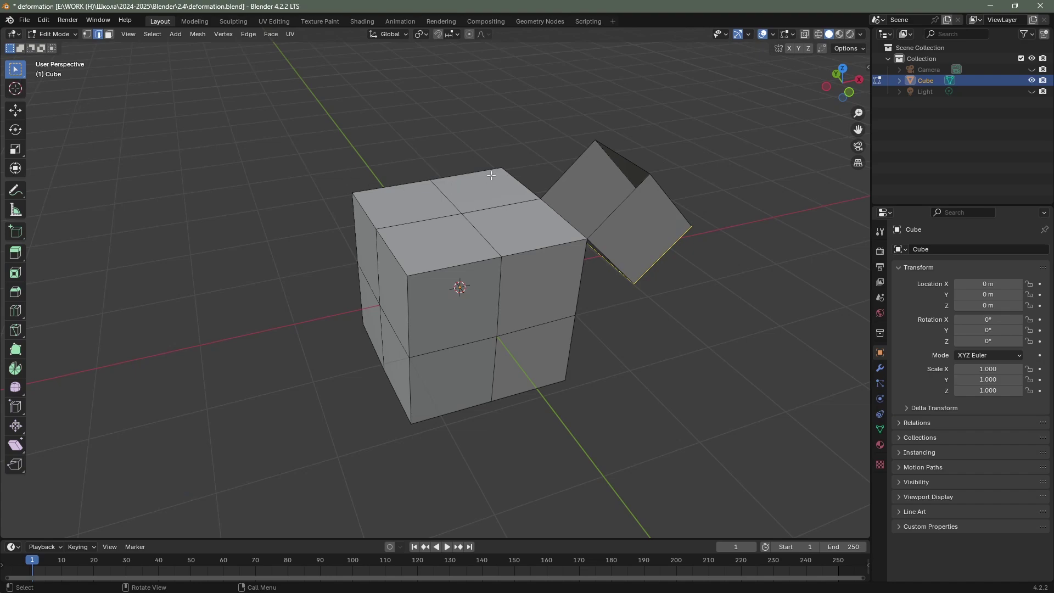
- Select faces on the angled branch and start moving its vertices
left_click(563, 171)
left_click(612, 206)
left_click(562, 167)
middle_click(627, 238)
key("f")
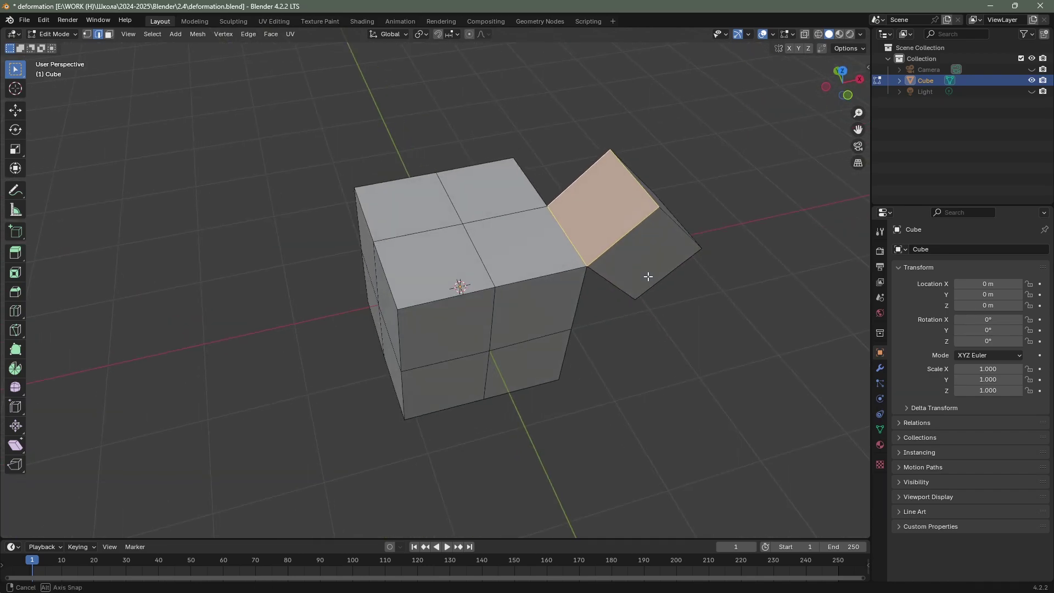
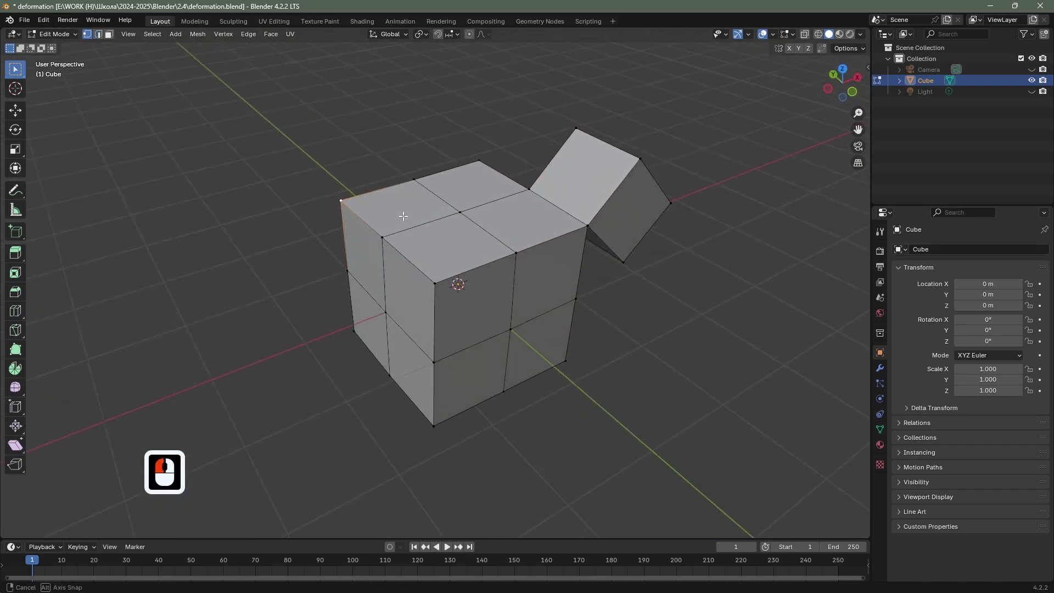
left_click_drag(33, 241, 25, 261)
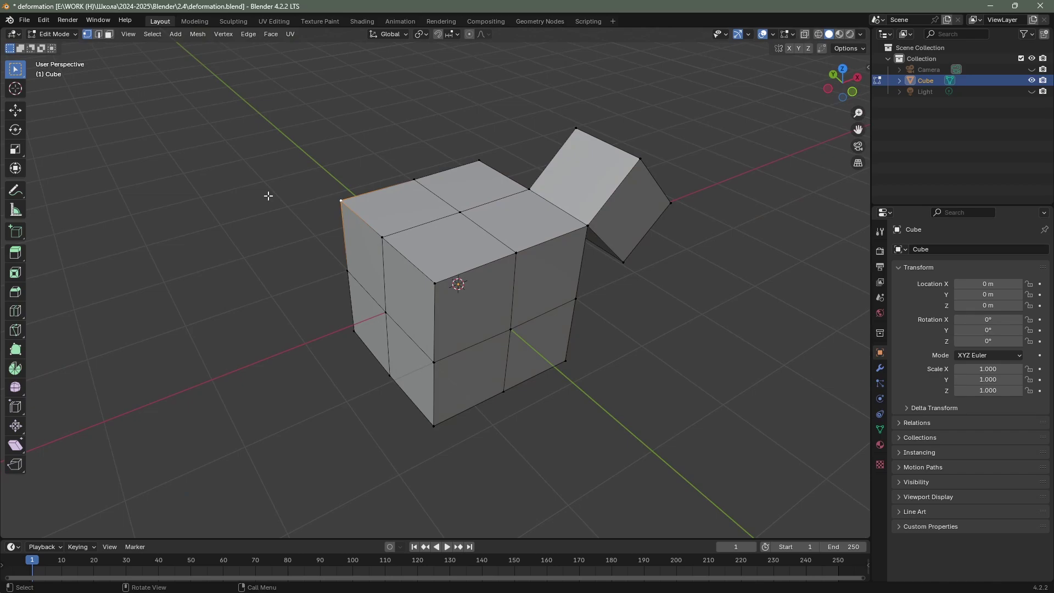
key("e")
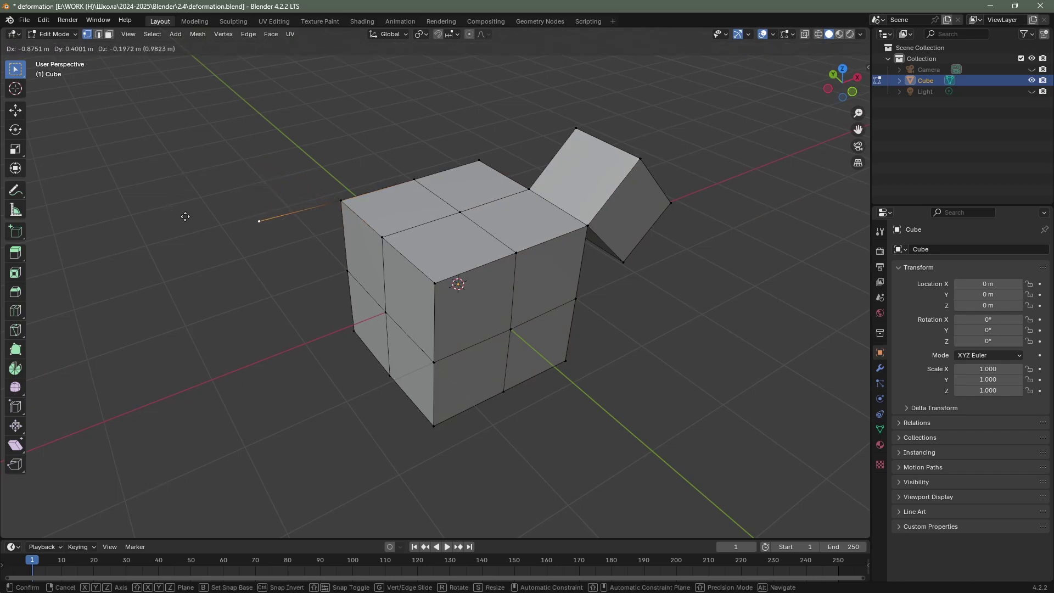
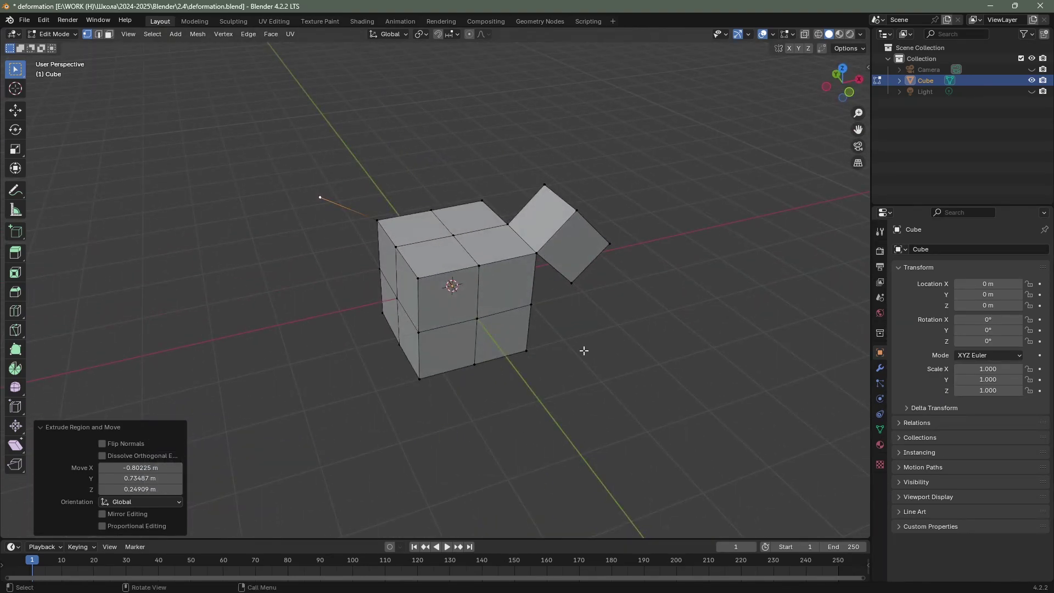
- Undo repeatedly until only the plain subdivided cube remains
key("ctrl+z")
key("ctrl+z")
key("ctrl+z")
key("ctrl+z")
key("ctrl+z")
key("ctrl+z")
key("ctrl+z")
key("ctrl+z")
key("ctrl+z")
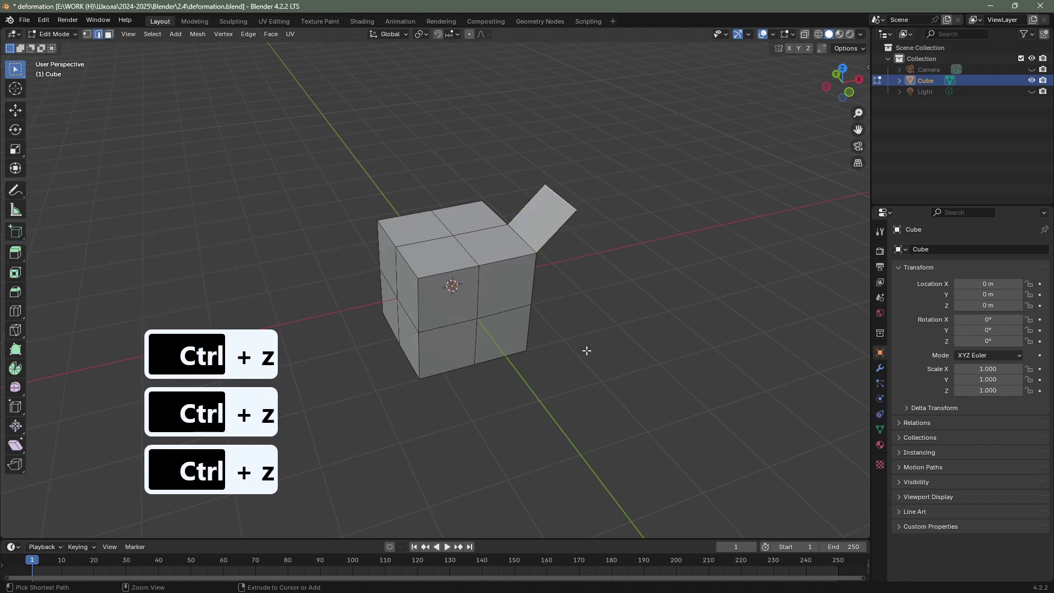